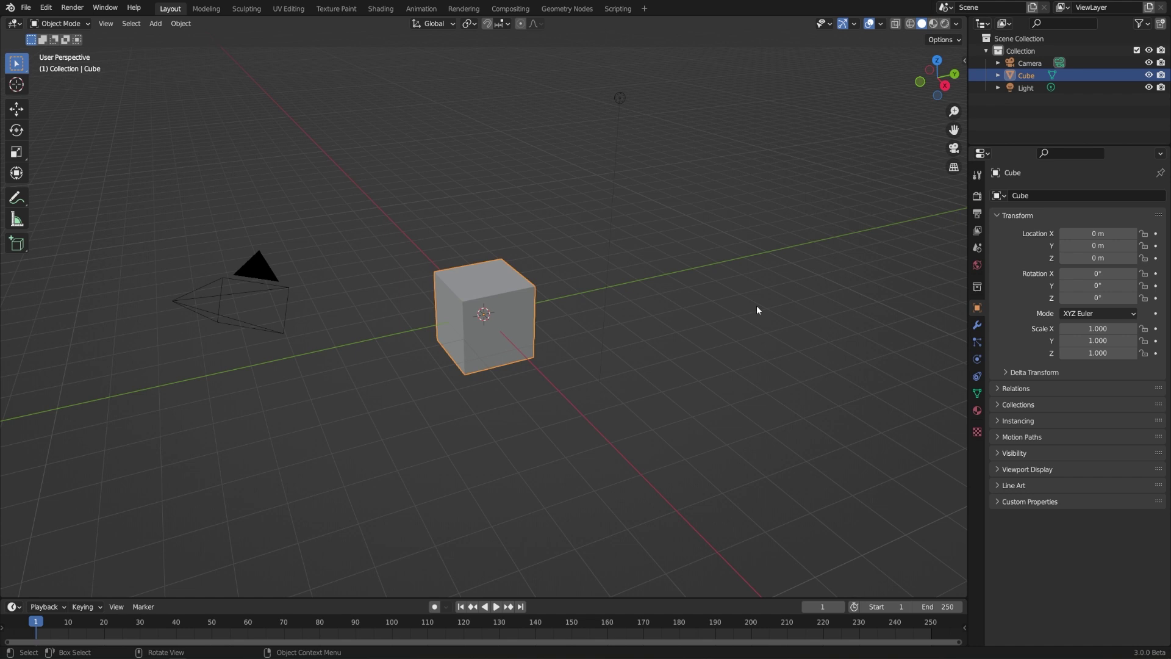
# Move the cube off the origin, add a Suzanne monkey head and move it elsewhere
pyautogui.middleClick(573, 332)
pyautogui.press('g')
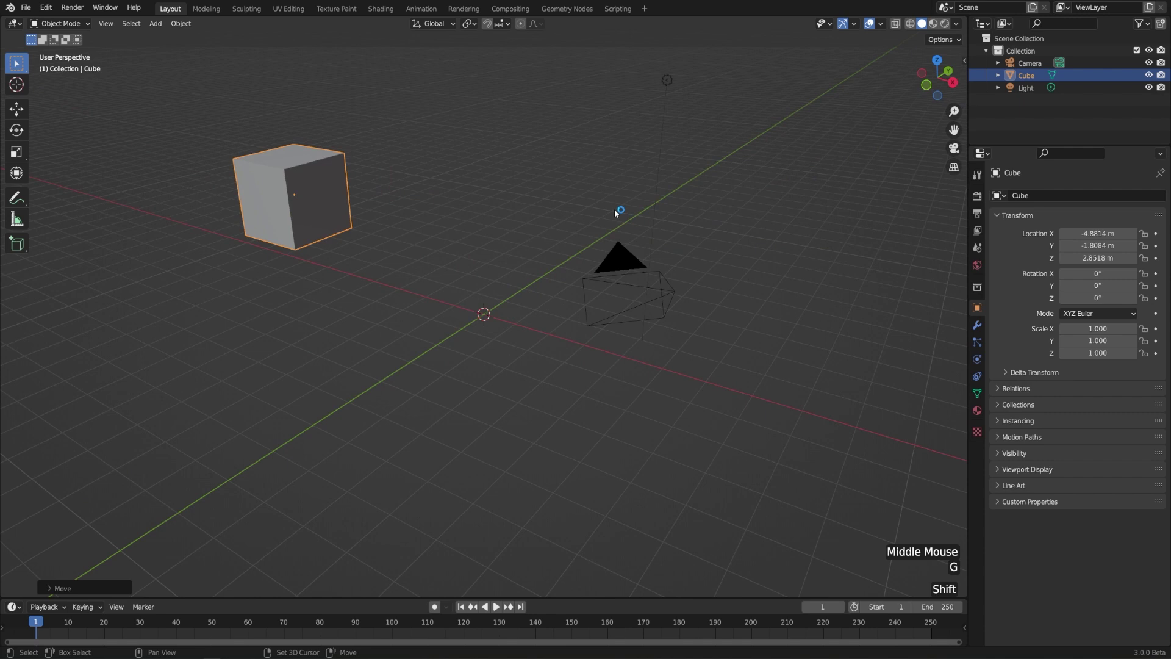
pyautogui.press('shift+a')
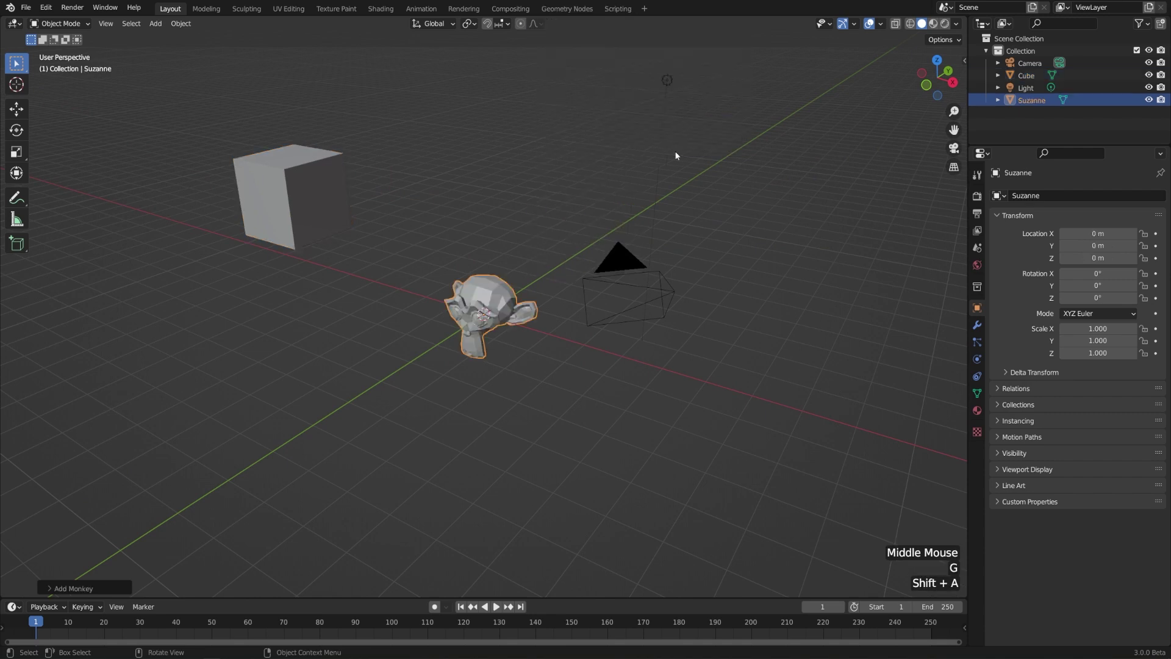
pyautogui.press('g')
pyautogui.middleClick(624, 214)
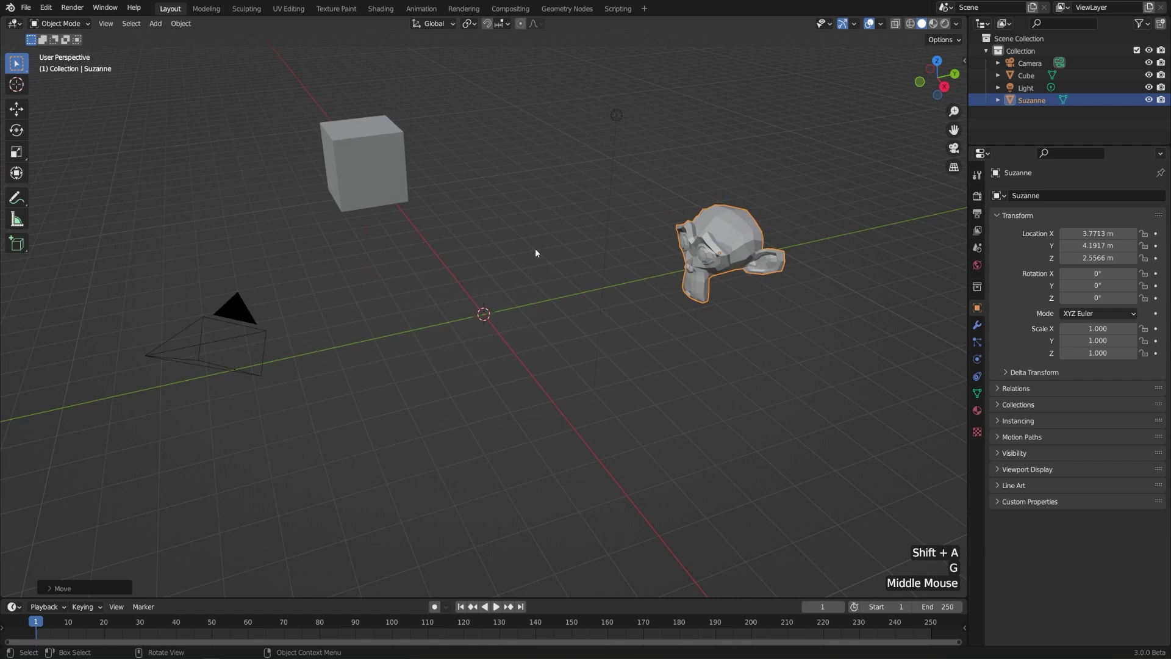
# Bring up the File menu to reach the Save command
pyautogui.click(31, 10)
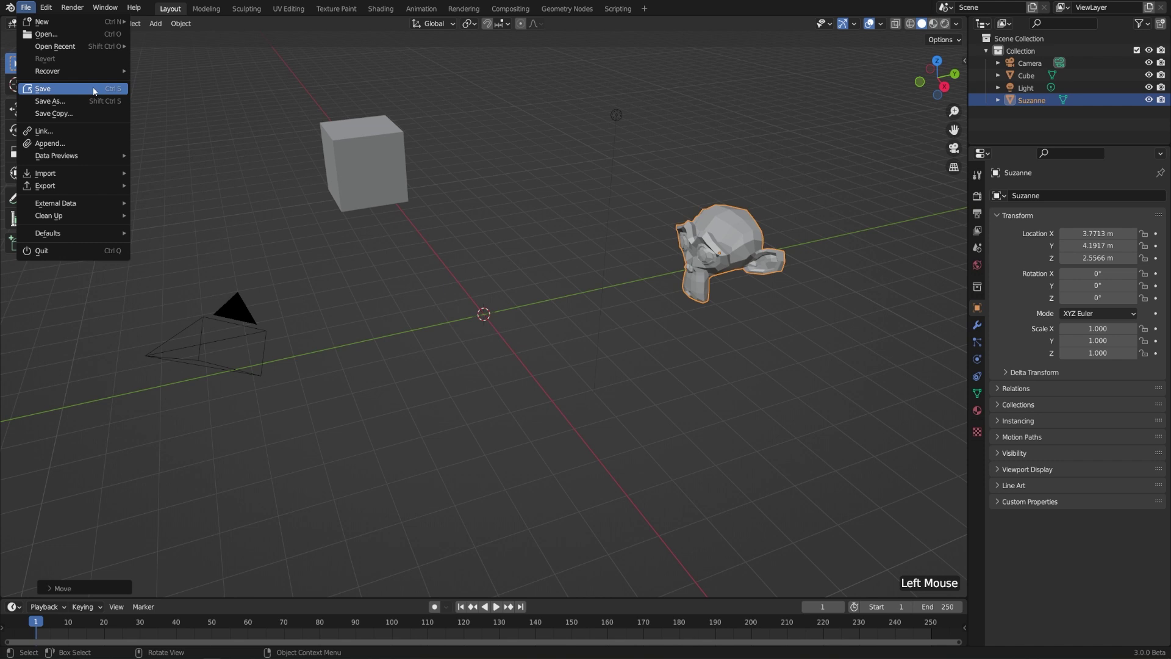
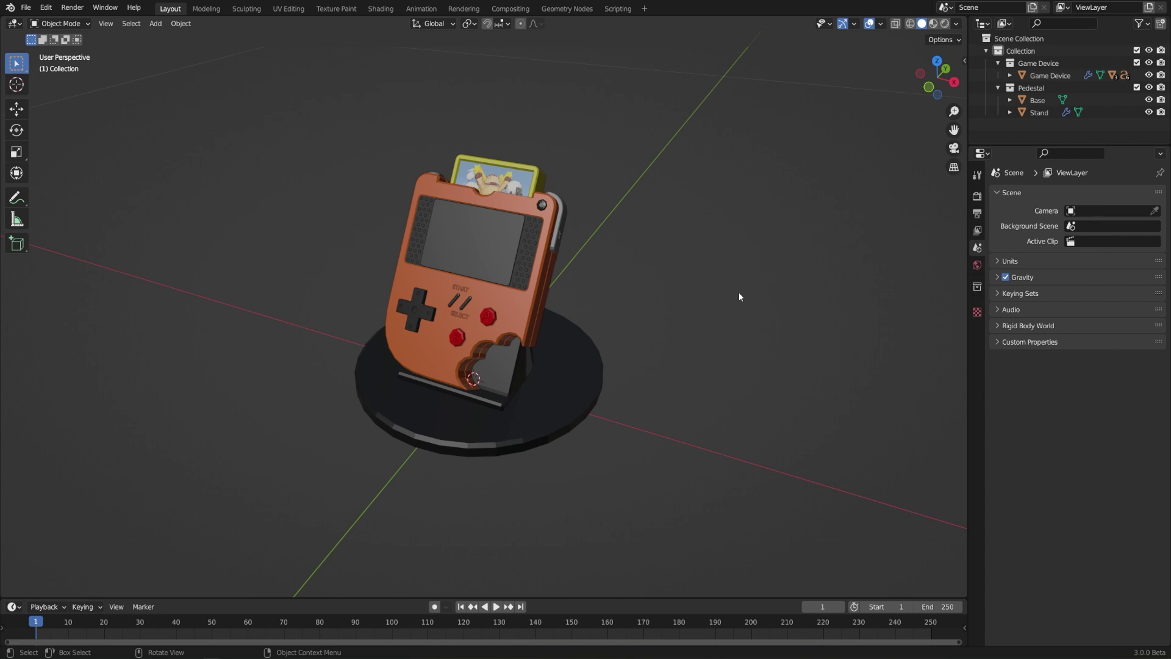
pyautogui.scroll(3)
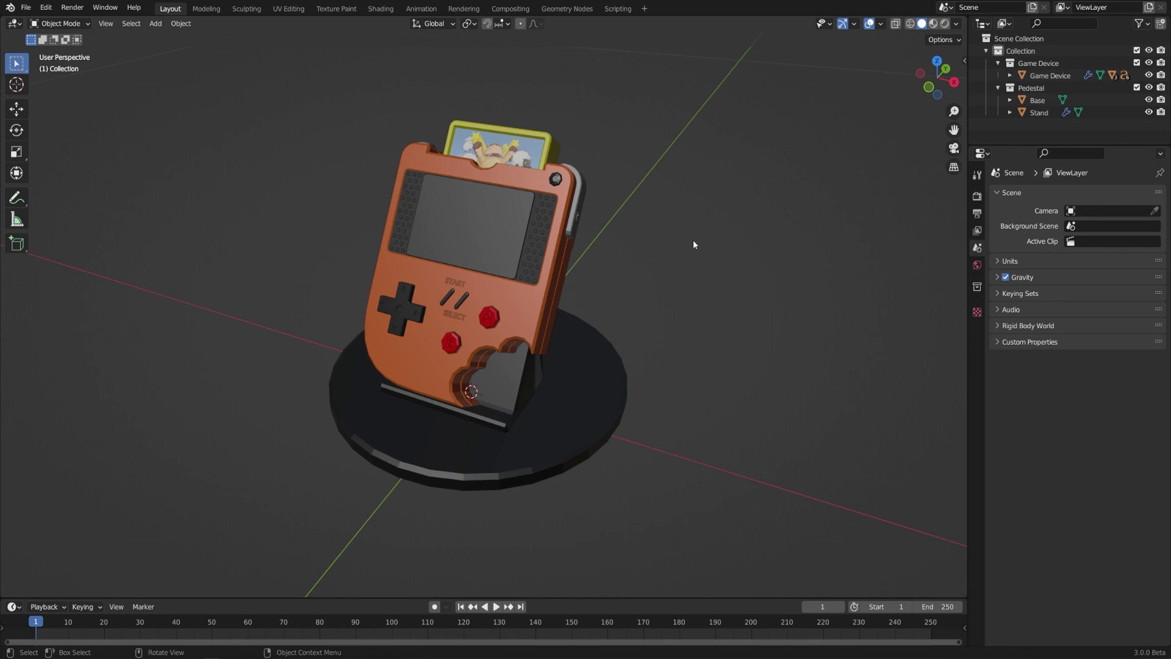
pyautogui.middleClick(630, 256)
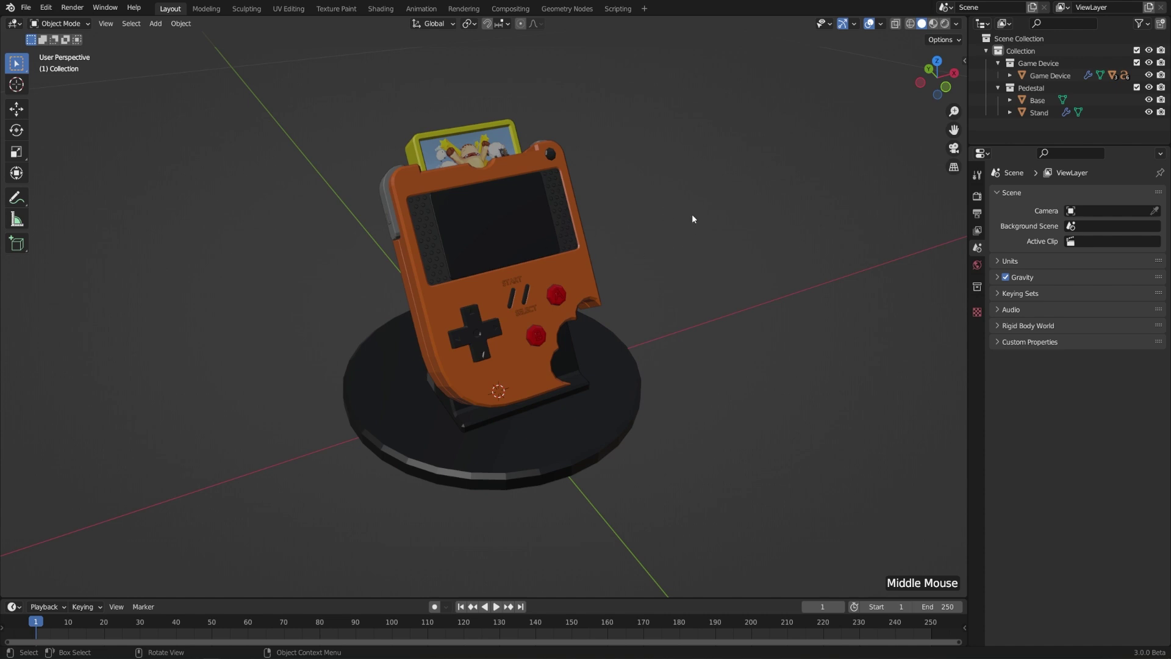
pyautogui.click(33, 12)
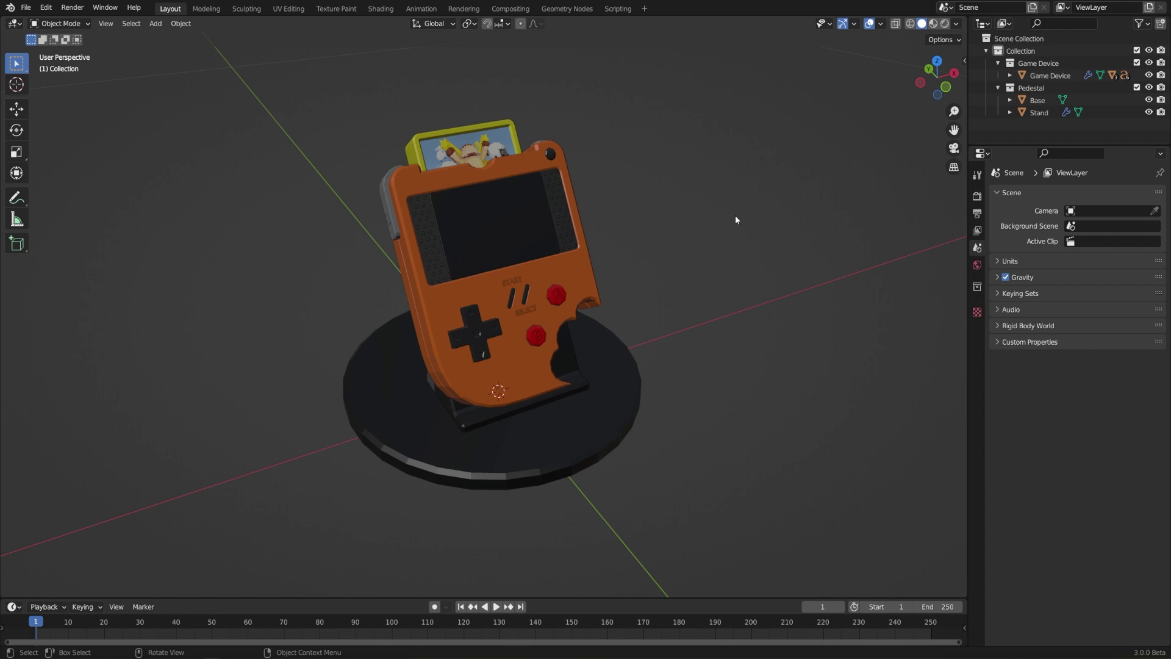
pyautogui.middleClick(795, 282)
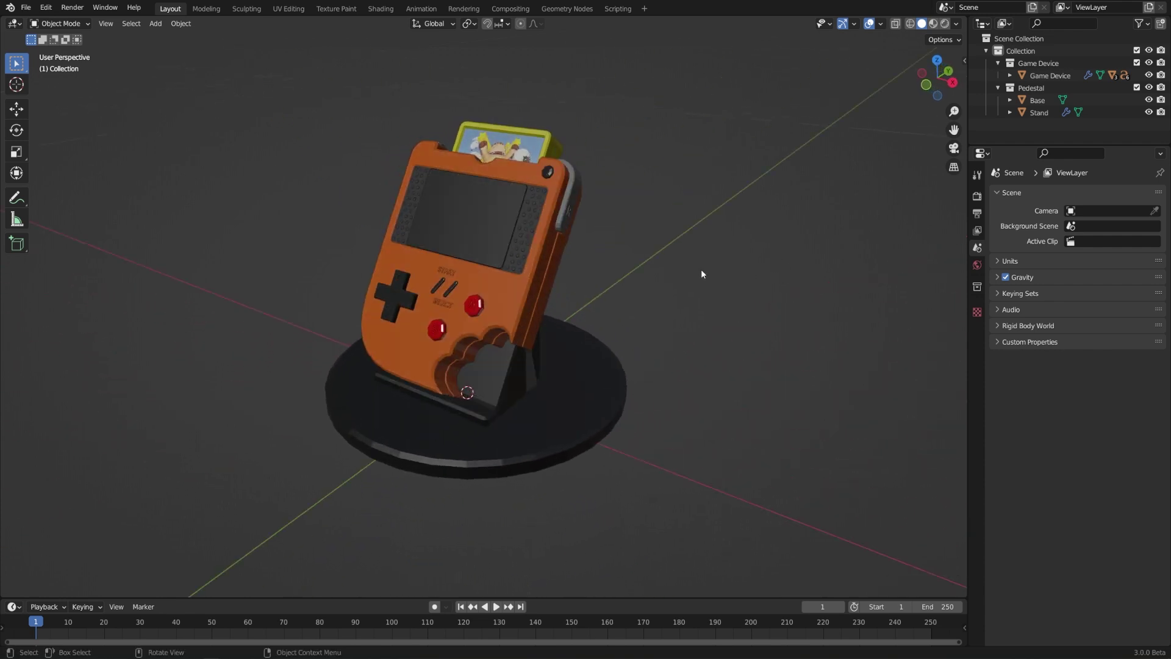